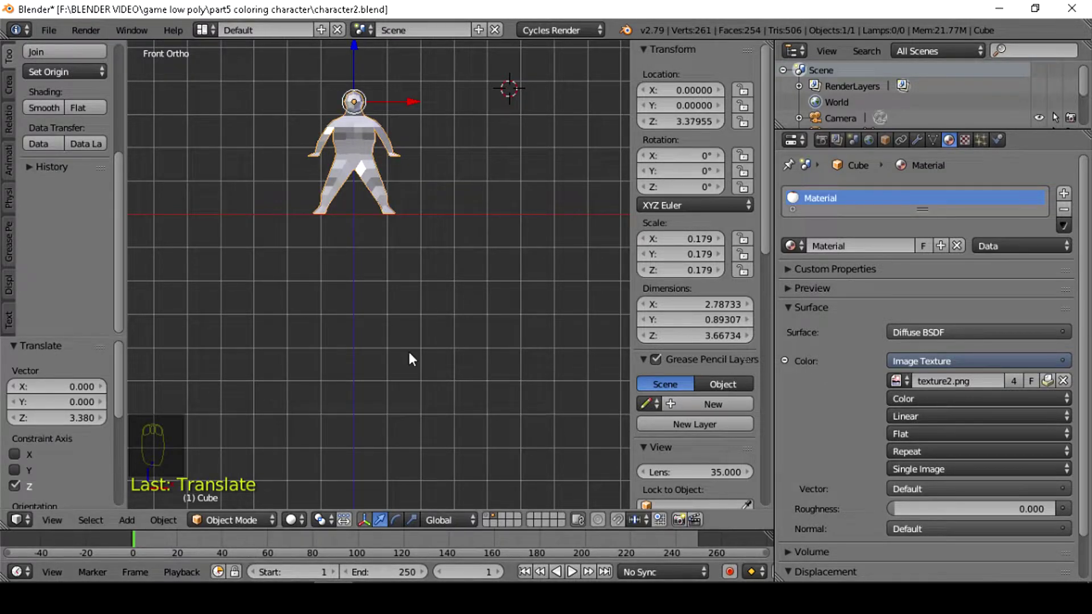
Step: Move the character mesh over the world origin in side and front views, then snap the 3D cursor to center
{"action": "key", "text": "KP_3"}
{"action": "left_click_drag", "start_coordinate": [427, 104], "coordinate": [439, 189]}
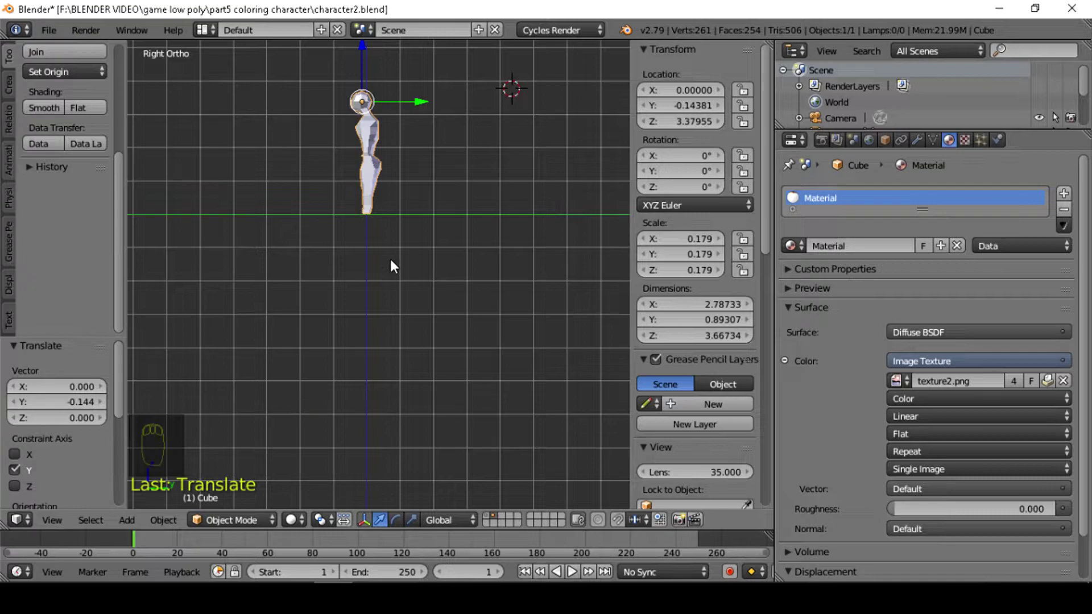
{"action": "key", "text": "KP_1"}
{"action": "left_click_drag", "start_coordinate": [493, 521], "coordinate": [450, 399]}
{"action": "left_click_drag", "start_coordinate": [450, 399], "coordinate": [491, 517]}
{"action": "left_click_drag", "start_coordinate": [491, 517], "coordinate": [361, 271]}
{"action": "left_click_drag", "start_coordinate": [361, 258], "coordinate": [411, 422]}
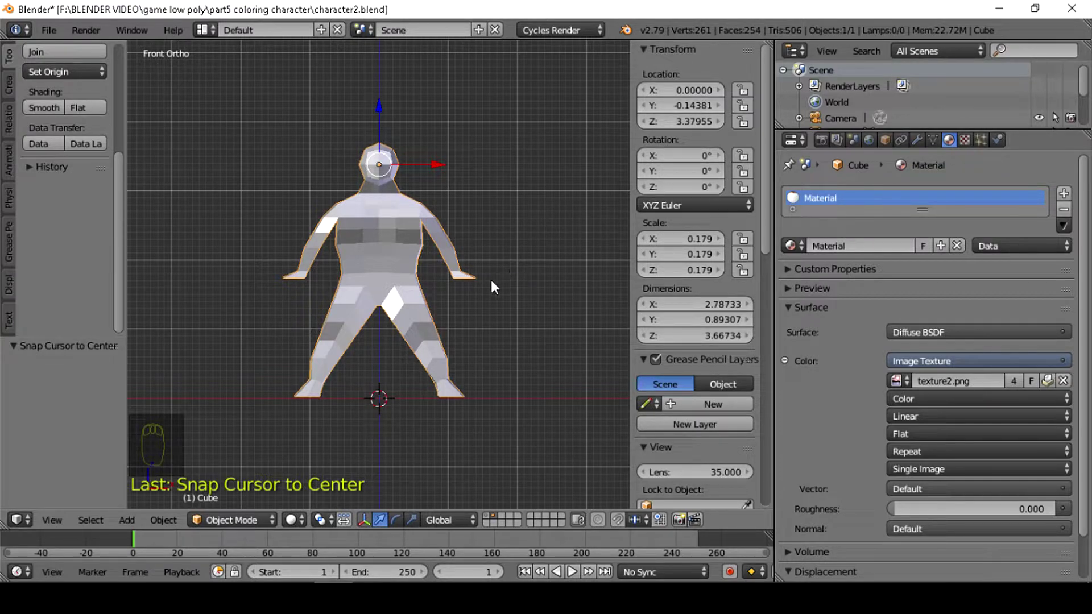
{"action": "key", "text": "shift+a"}
Step: Apply the character's location and rotation so the mesh transforms are baked in
{"action": "key", "text": "ctrl+a"}
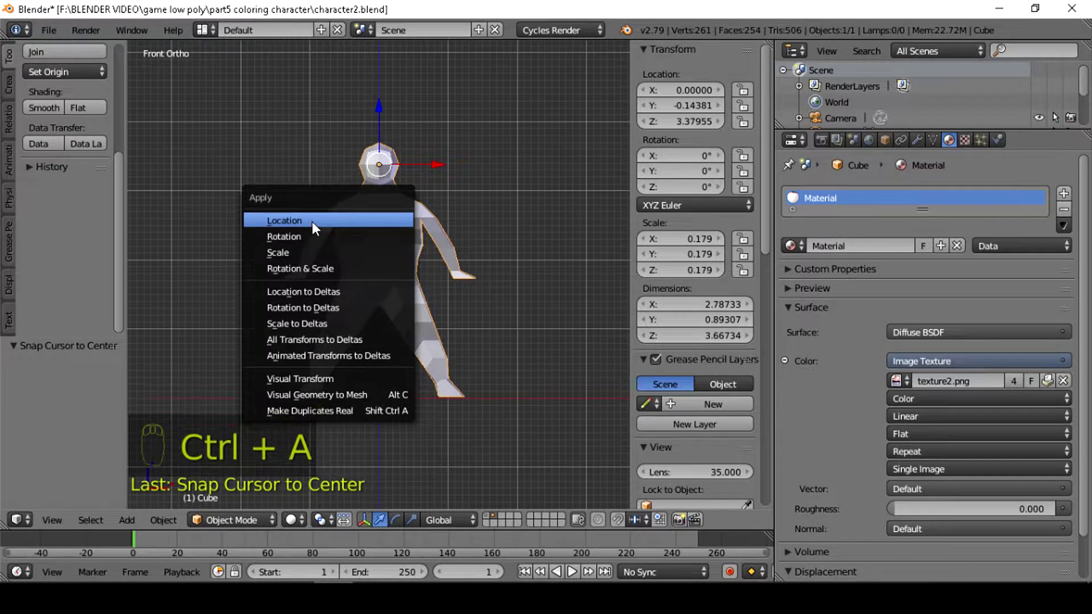
{"action": "key", "text": "ctrl+a"}
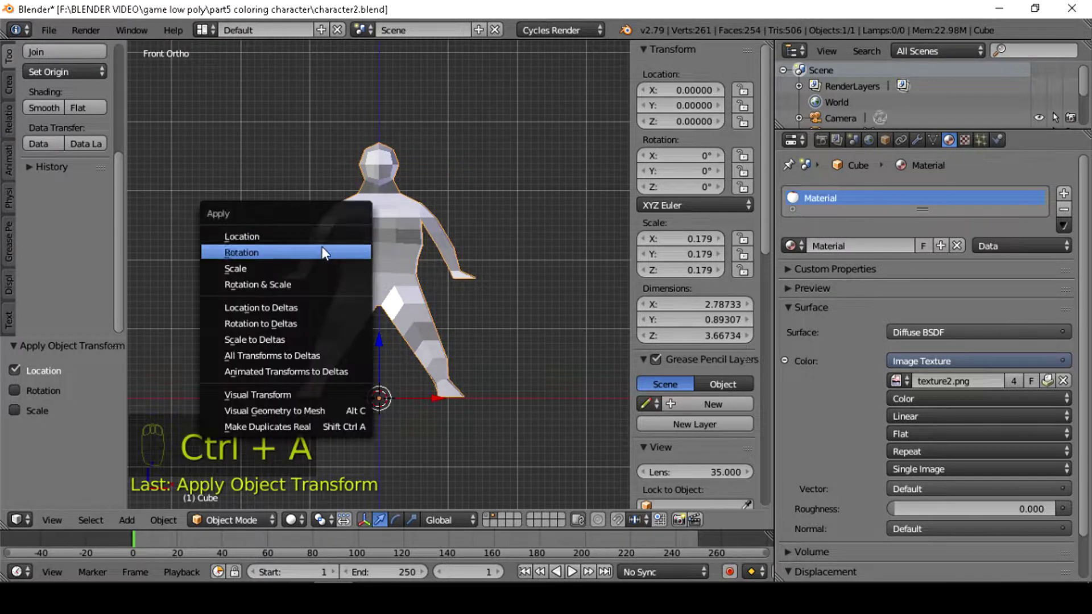
{"action": "left_click", "coordinate": [443, 290]}
{"action": "left_click_drag", "start_coordinate": [444, 290], "coordinate": [473, 342]}
Step: Check the mesh from side and front, deselect everything and get ready to add at the origin
{"action": "key", "text": "KP_3"}
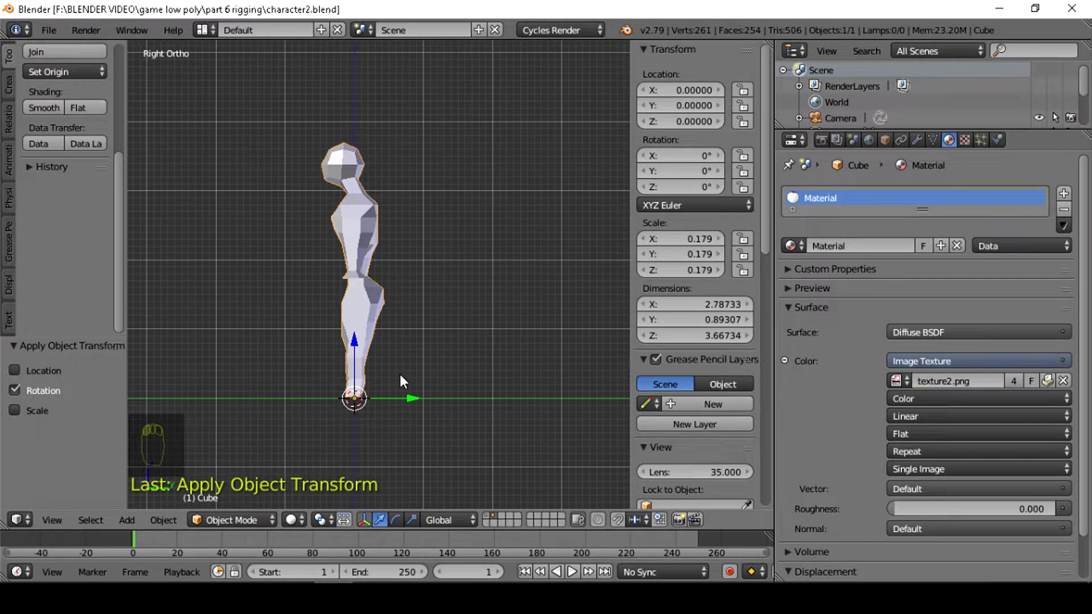
{"action": "key", "text": "KP_1"}
{"action": "middle_click", "coordinate": [413, 377]}
{"action": "scroll", "scroll_direction": "down", "scroll_amount": 3}
{"action": "key", "text": "a"}
{"action": "left_click_drag", "start_coordinate": [410, 380], "coordinate": [403, 396]}
Step: Add a single-bone armature at the origin and raise it up to the character's hips
{"action": "key", "text": "shift+a"}
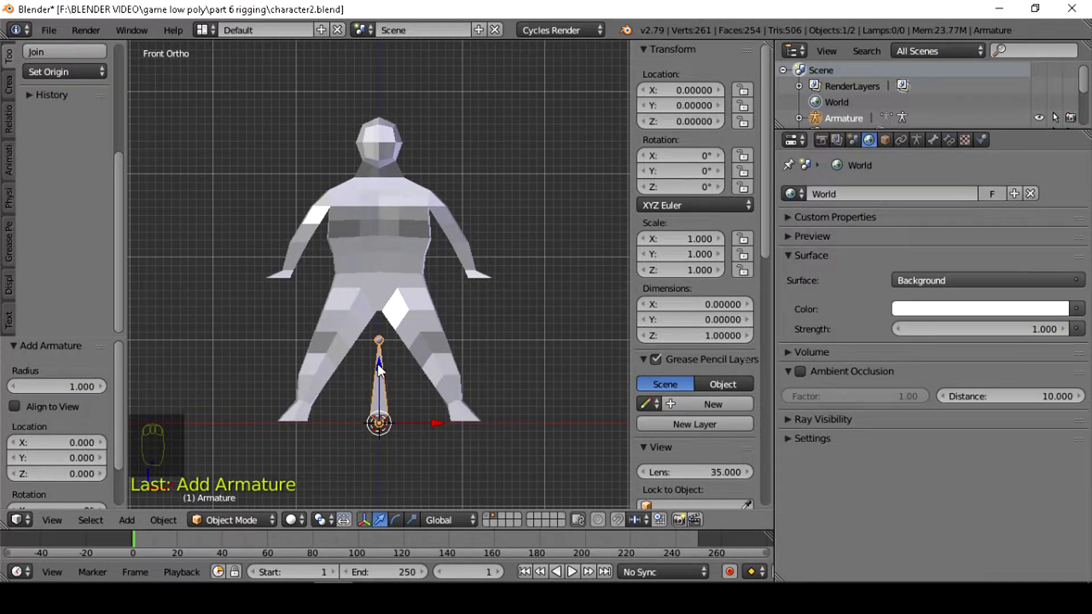
{"action": "key", "text": "g"}
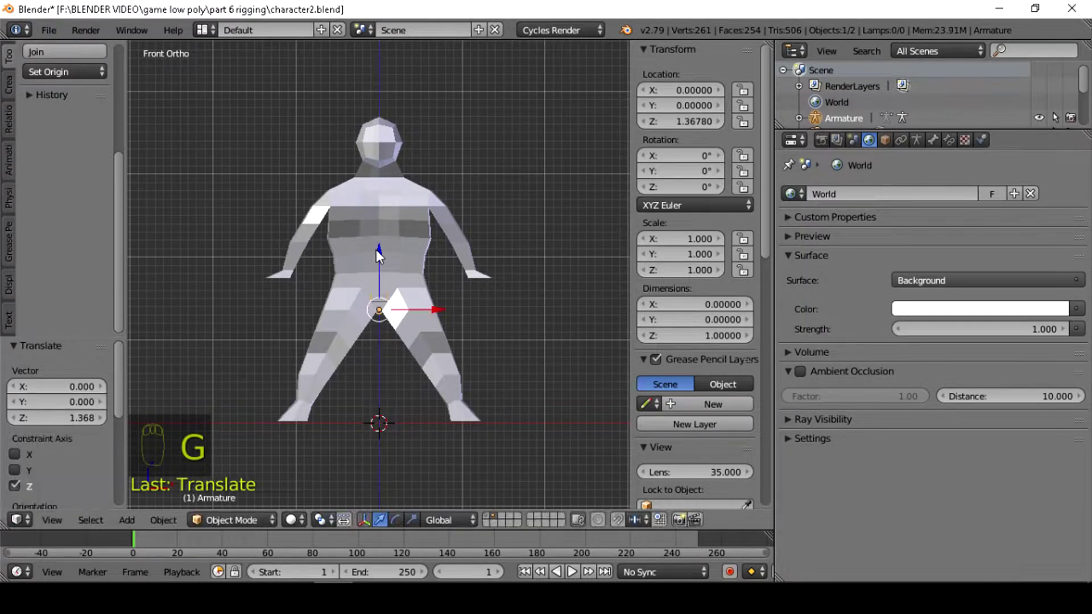
{"action": "left_click_drag", "start_coordinate": [936, 144], "coordinate": [389, 229]}
{"action": "left_click_drag", "start_coordinate": [389, 229], "coordinate": [386, 261]}
Step: Shrink the armature to fit inside the torso, settle its vertical position and enter Edit Mode
{"action": "key", "text": "s"}
{"action": "key", "text": "g"}
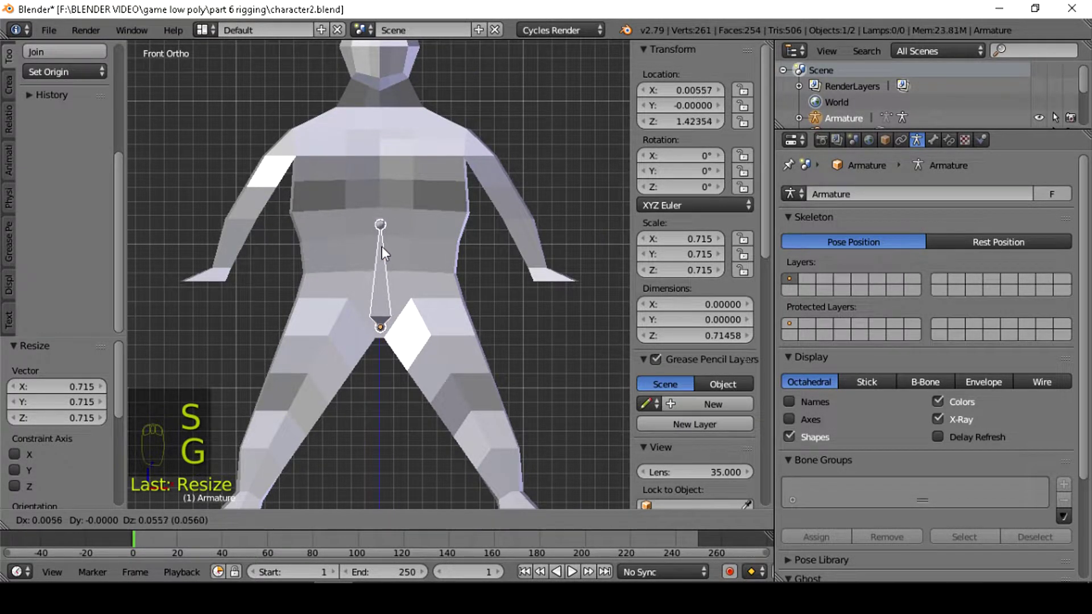
{"action": "key", "text": "g"}
{"action": "middle_click", "coordinate": [389, 236]}
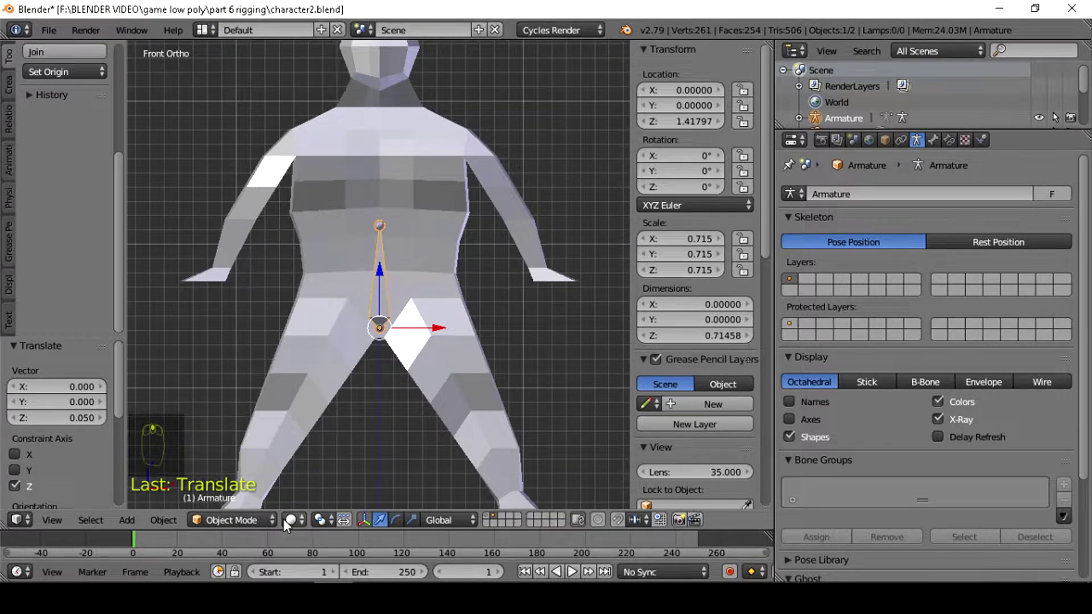
{"action": "key", "text": "Tab"}
{"action": "key", "text": "e"}
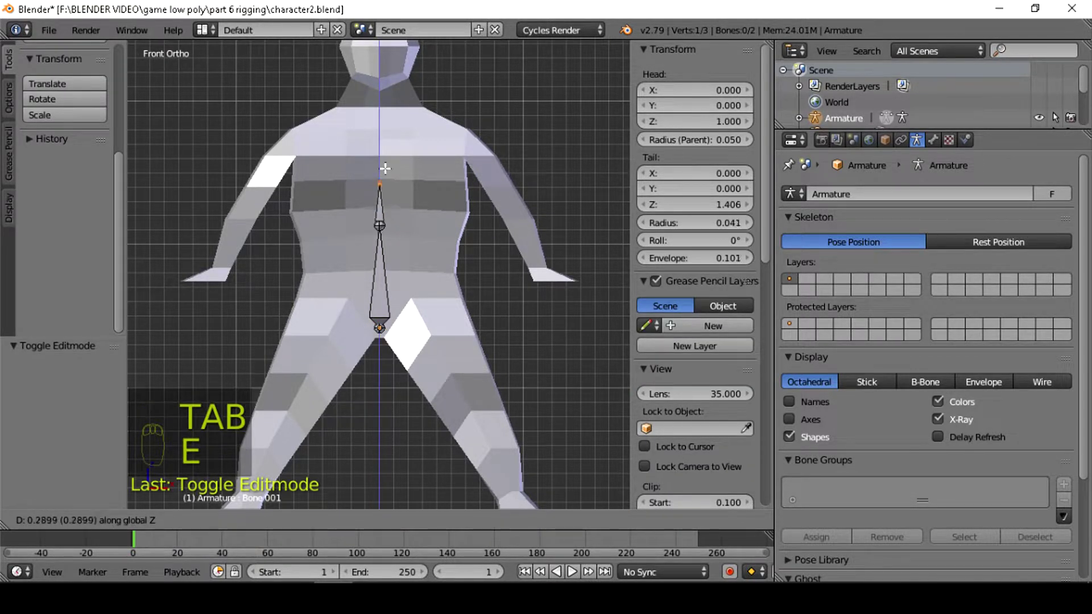
Step: Extrude a new spine bone upward from the first bone's tip toward the chest
{"action": "key", "text": "e"}
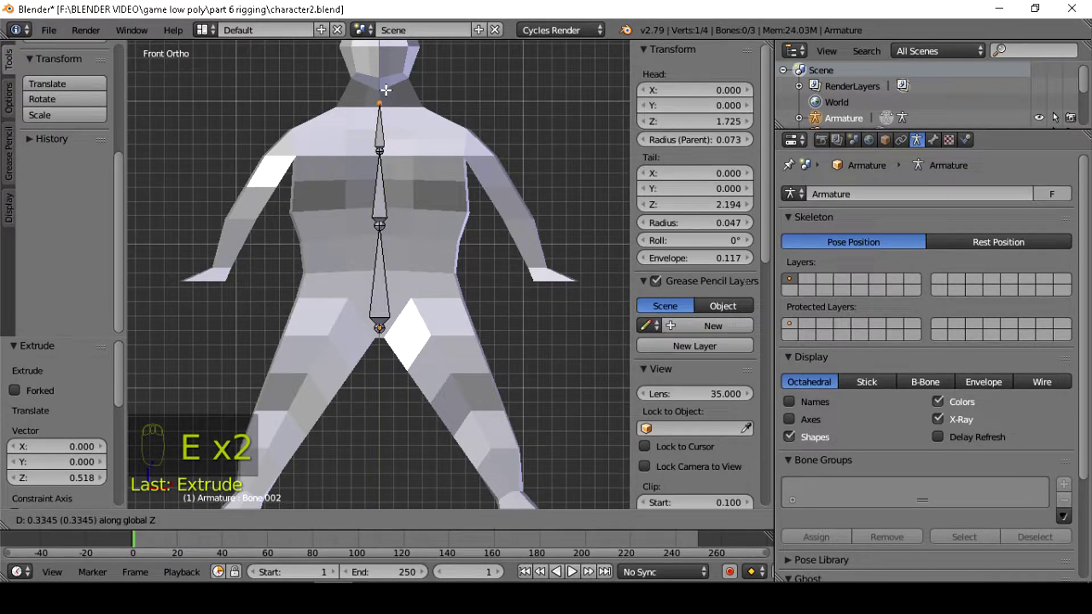
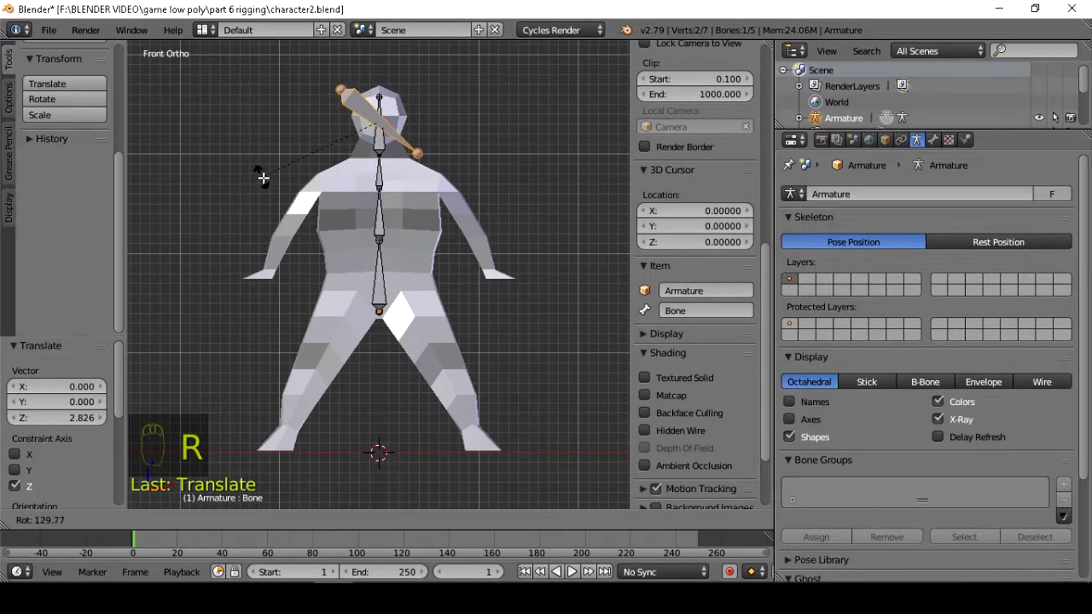
Step: Rotate the head bone so it sits straight in line with the neck
{"action": "key", "text": "s"}
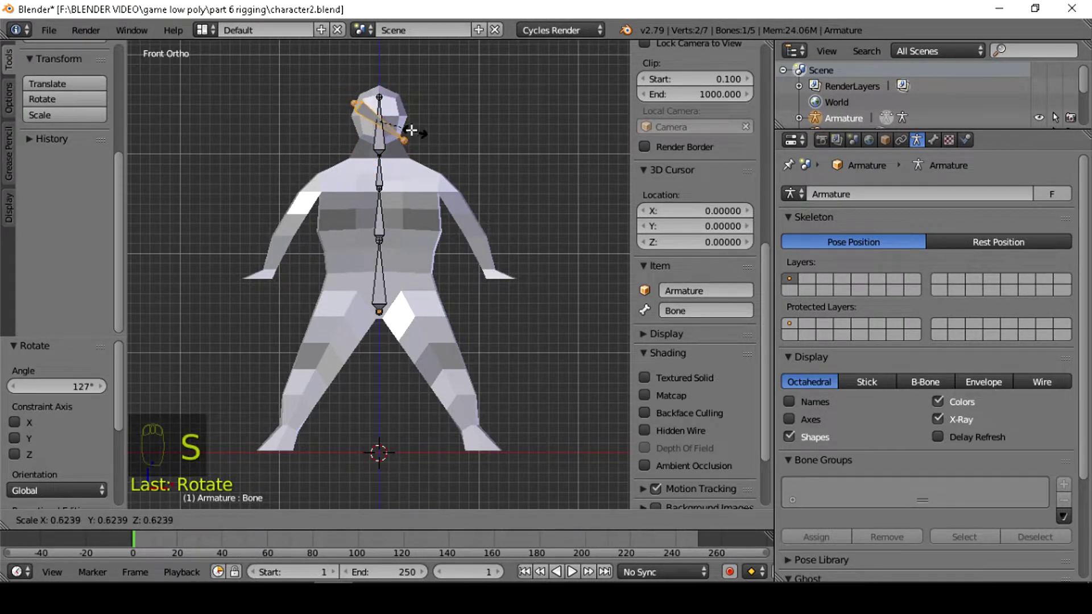
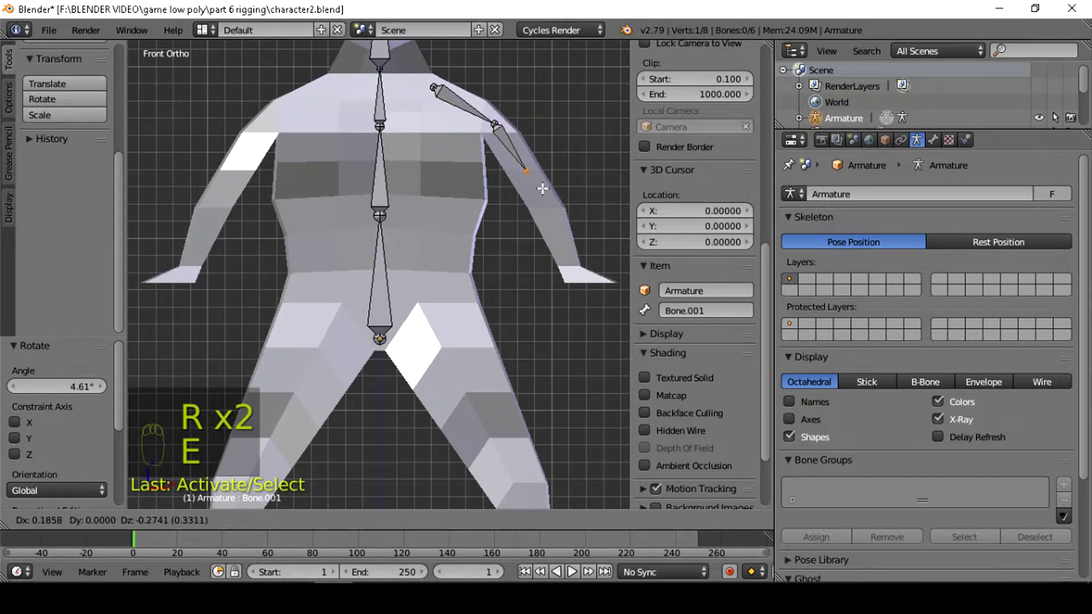
Step: Extrude a forearm bone continuing down the character's arm
{"action": "key", "text": "e"}
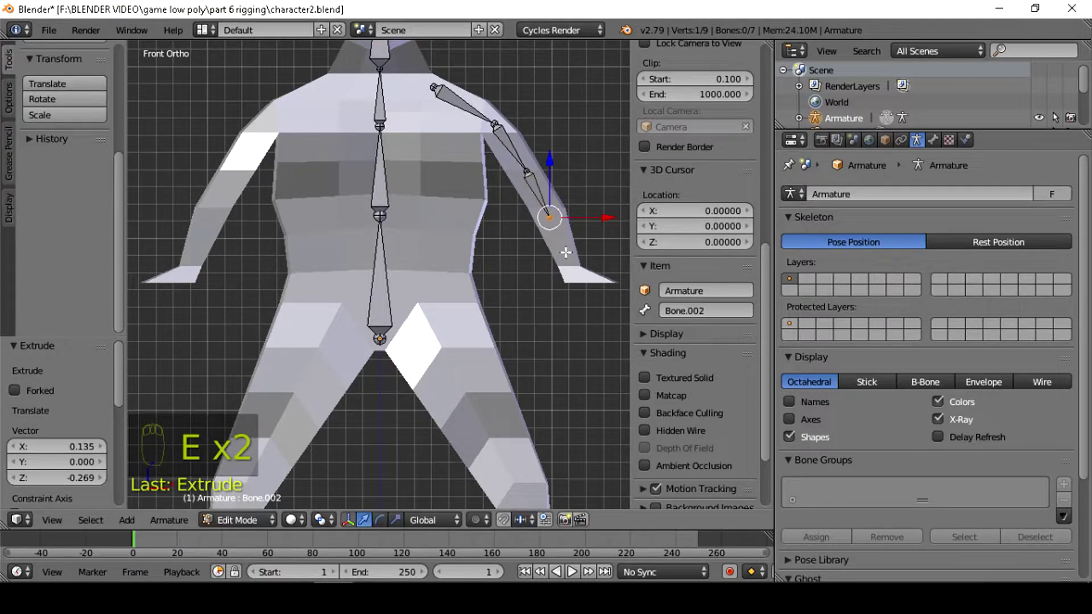
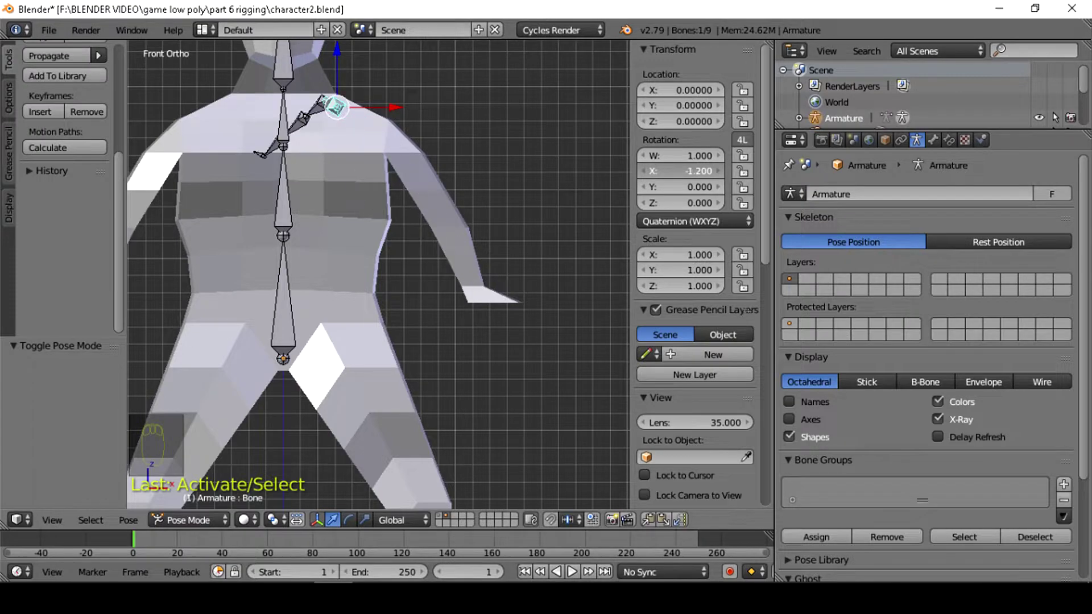
Step: Inspect the hand bones up close, clear the arm's test rotation, deselect all bones and return to Edit Mode
{"action": "left_click_drag", "start_coordinate": [538, 280], "coordinate": [539, 298]}
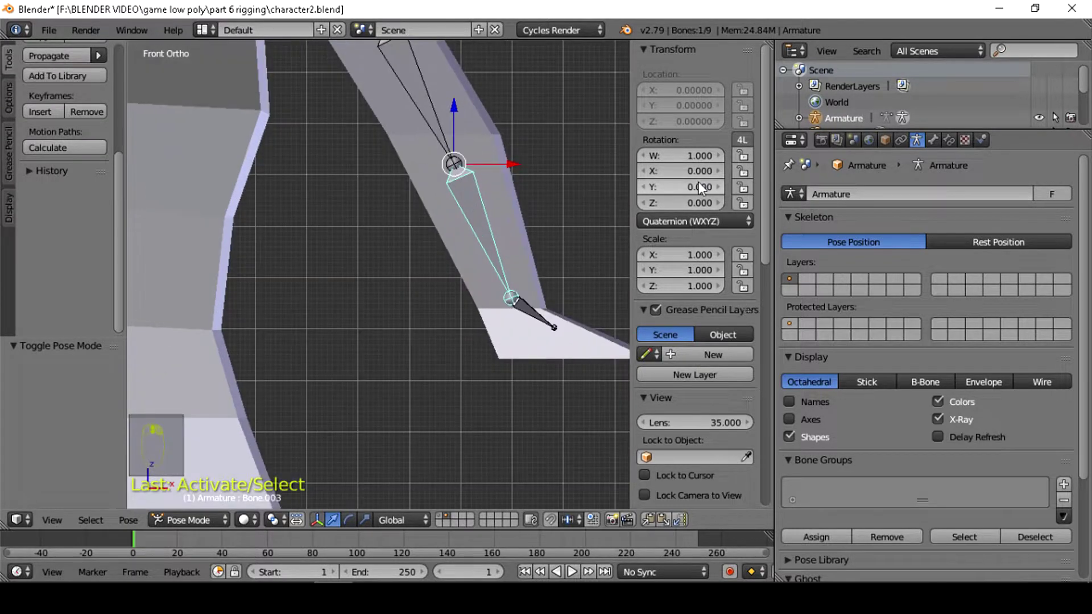
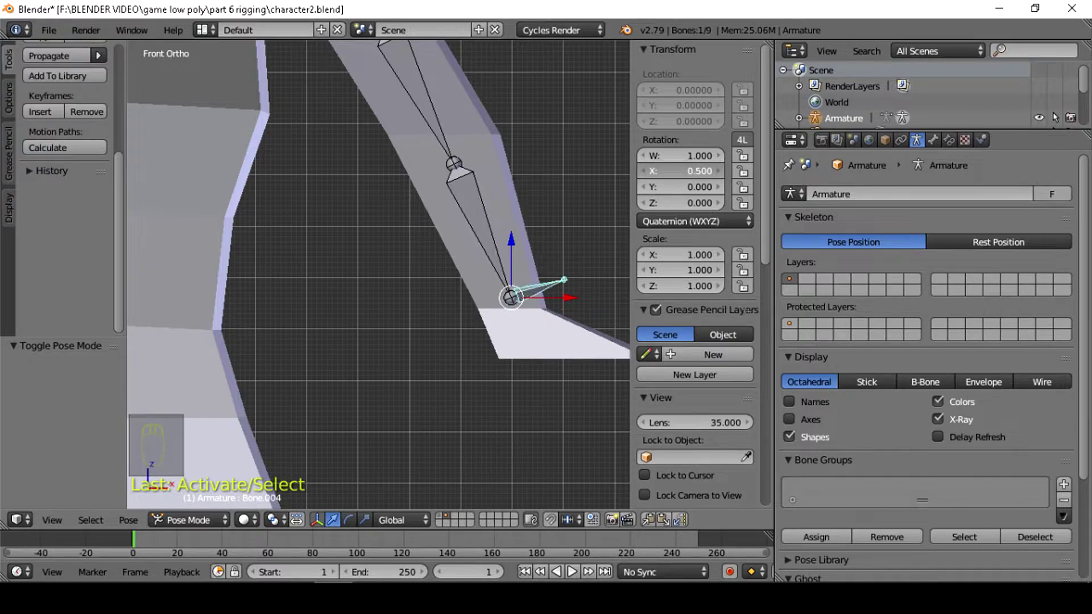
{"action": "middle_click", "coordinate": [330, 212]}
{"action": "middle_click", "coordinate": [324, 226]}
{"action": "left_click_drag", "start_coordinate": [324, 231], "coordinate": [321, 367]}
{"action": "key", "text": "a"}
{"action": "key", "text": "shift+a"}
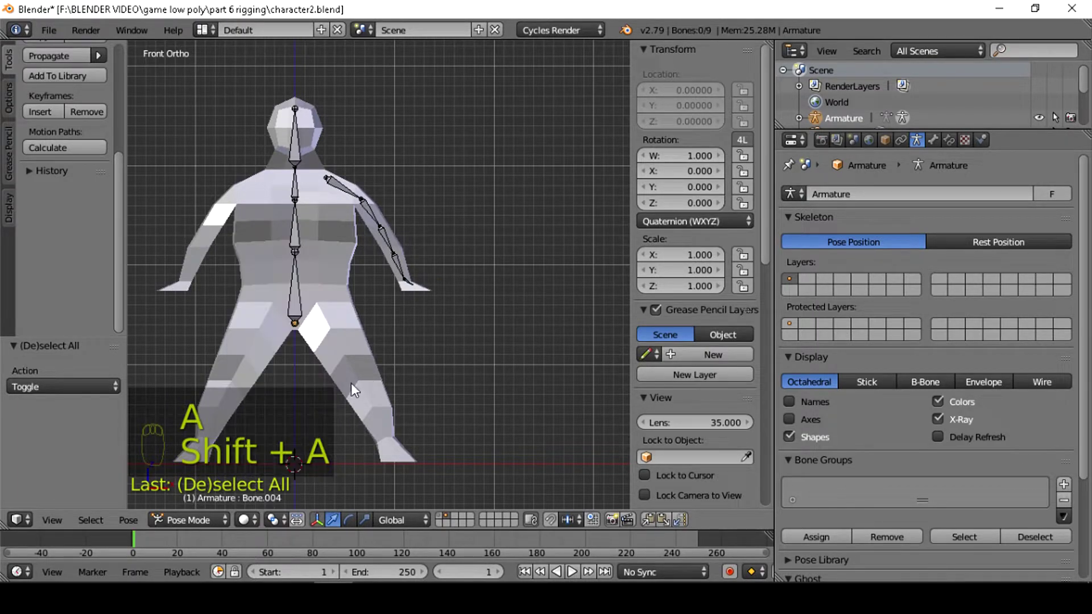
{"action": "key", "text": "Tab"}
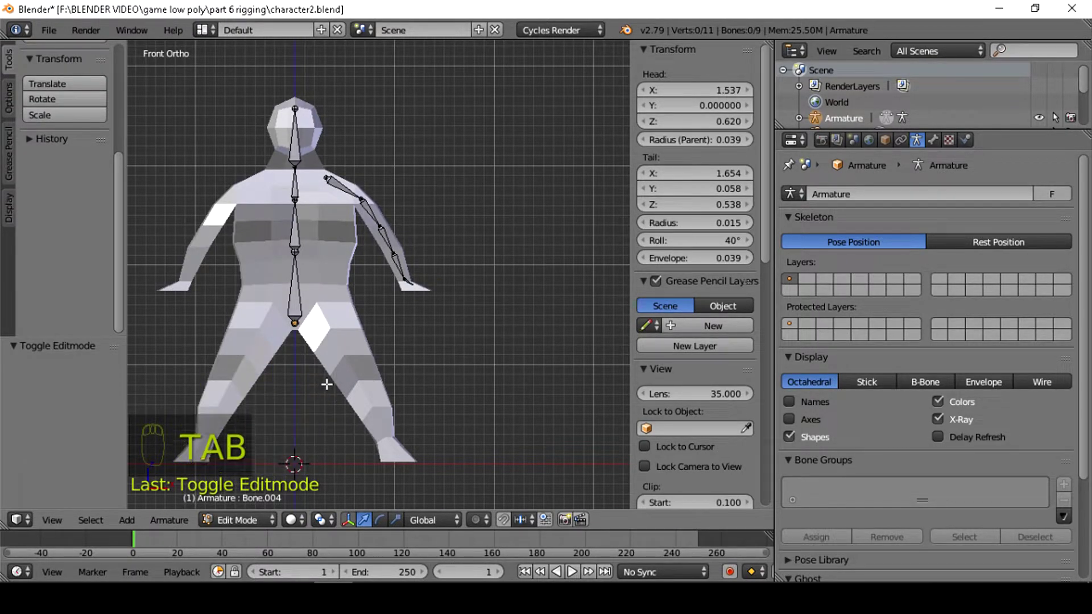
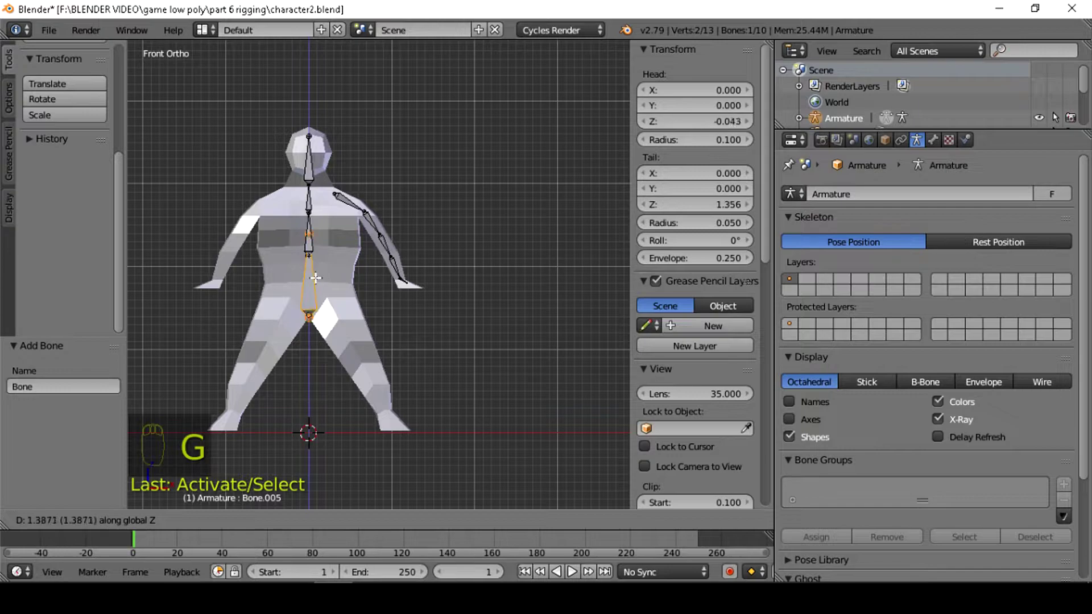
Step: Rotate the newly added bone down toward the hip
{"action": "key", "text": "r"}
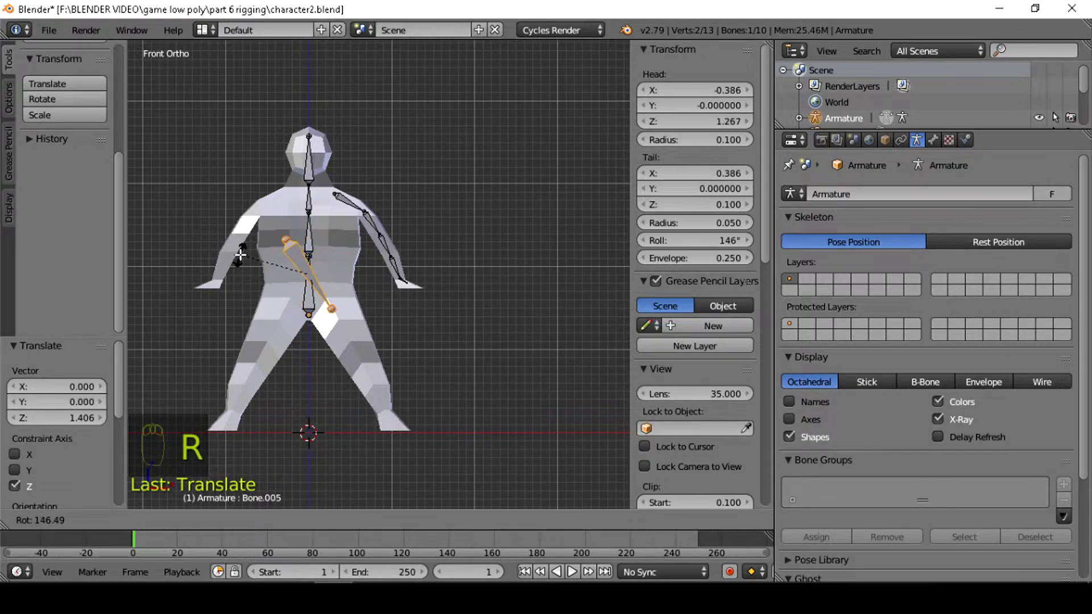
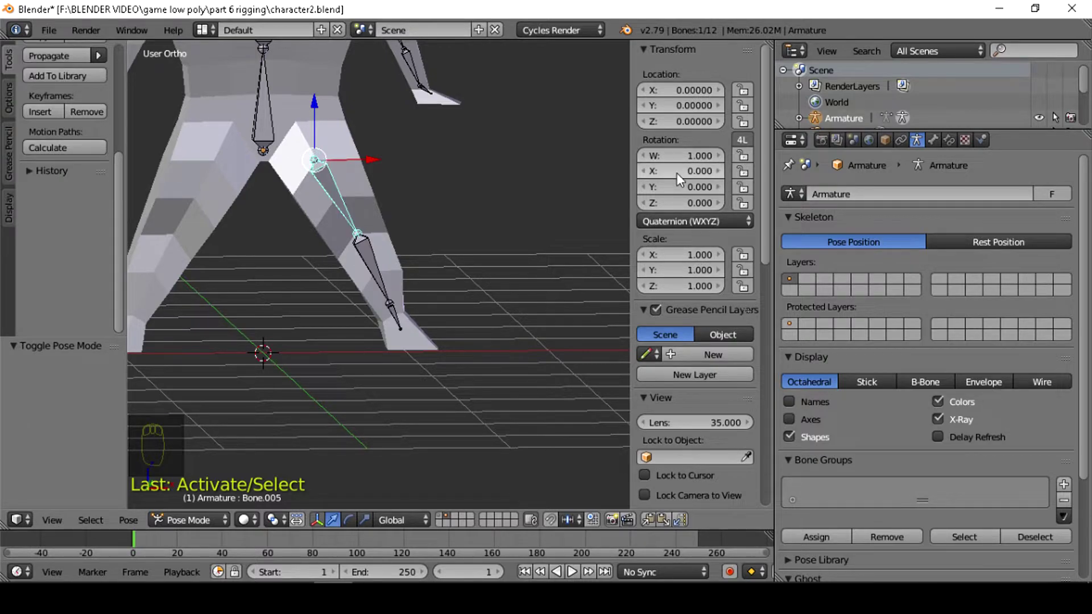
{"action": "left_click_drag", "start_coordinate": [292, 240], "coordinate": [309, 269]}
{"action": "scroll", "scroll_direction": "up", "scroll_amount": 3}
{"action": "middle_click", "coordinate": [309, 269]}
{"action": "scroll", "scroll_direction": "up", "scroll_amount": 3}
{"action": "middle_click", "coordinate": [353, 345]}
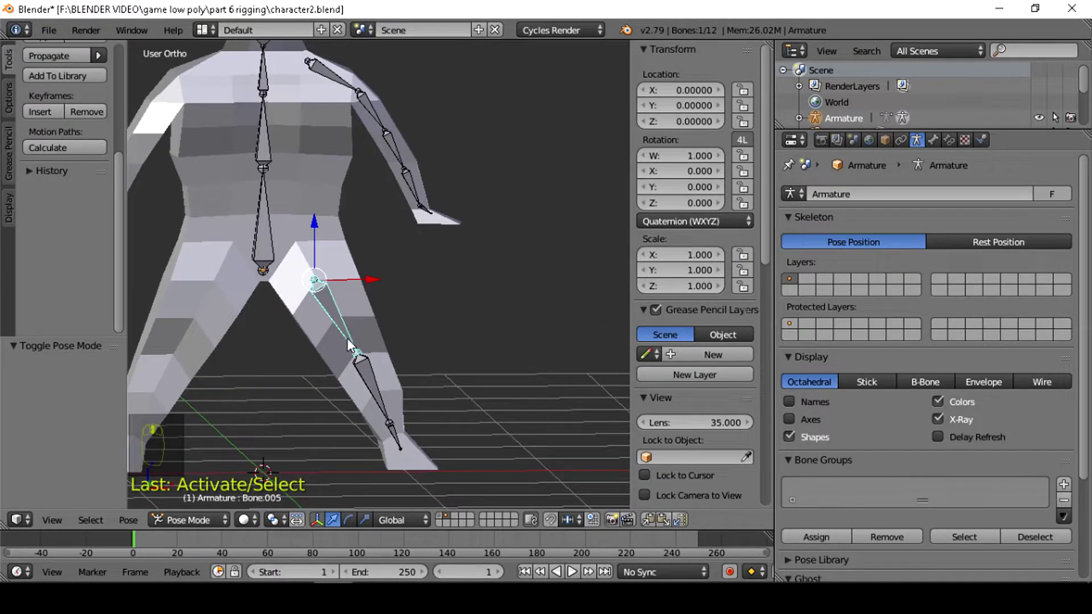
{"action": "scroll", "scroll_direction": "up", "scroll_amount": 3}
{"action": "left_click_drag", "start_coordinate": [353, 344], "coordinate": [507, 301]}
{"action": "left_click_drag", "start_coordinate": [507, 300], "coordinate": [504, 300]}
{"action": "key", "text": "KP_1"}
{"action": "middle_click", "coordinate": [448, 279]}
{"action": "left_click_drag", "start_coordinate": [448, 278], "coordinate": [394, 210]}
{"action": "middle_click", "coordinate": [395, 210]}
{"action": "left_click_drag", "start_coordinate": [394, 210], "coordinate": [452, 264]}
Step: Select the shoulder bone then the spine bone in Edit Mode and parent them with Keep Offset
{"action": "key", "text": "ctrl+p"}
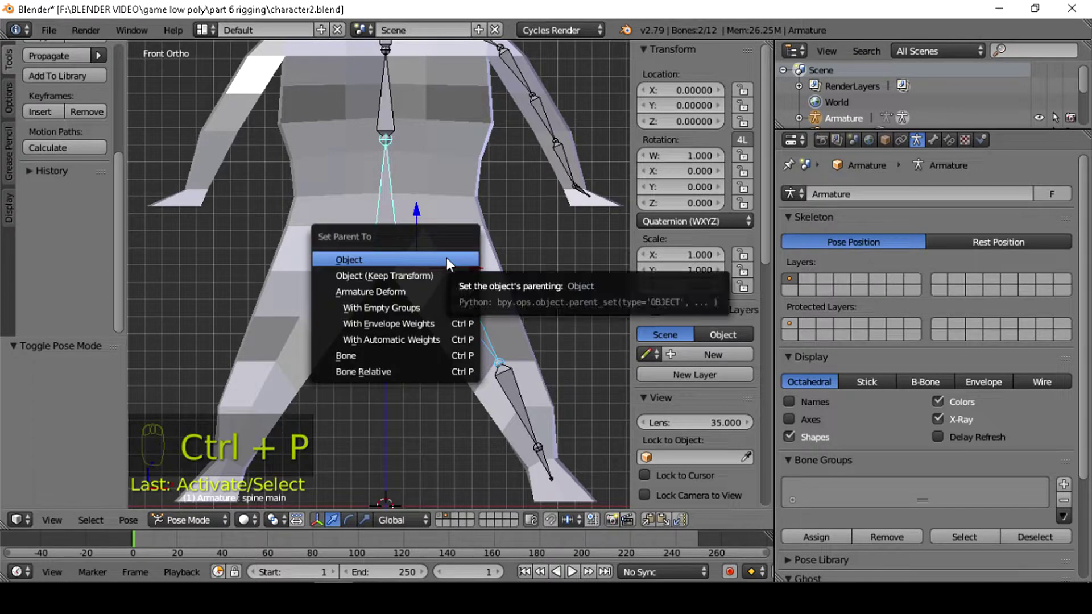
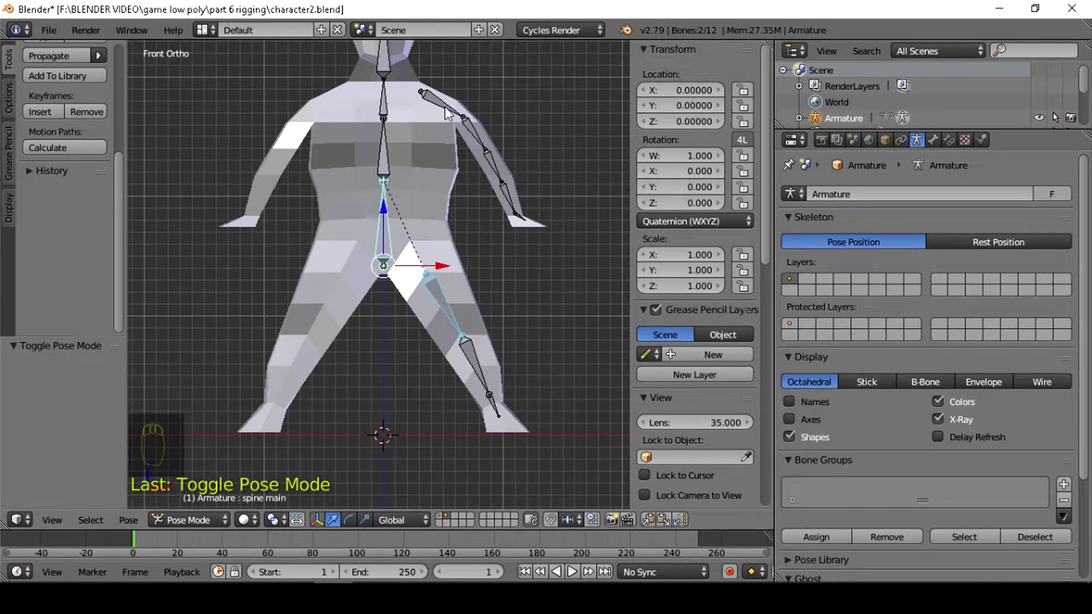
{"action": "left_click_drag", "start_coordinate": [451, 113], "coordinate": [536, 177]}
{"action": "key", "text": "ctrl+p"}
{"action": "key", "text": "Tab"}
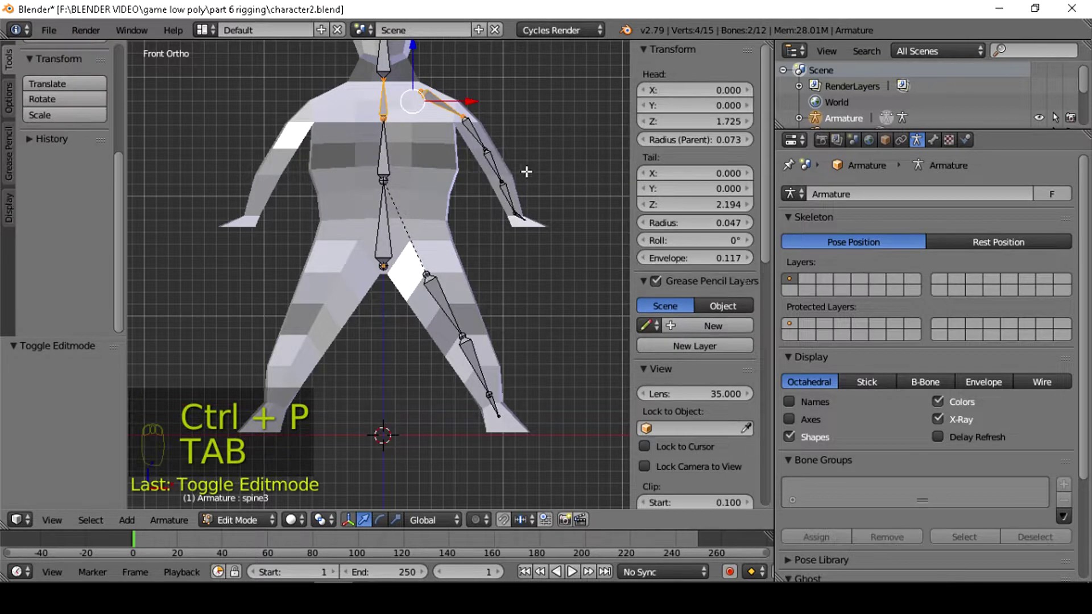
{"action": "key", "text": "ctrl+p"}
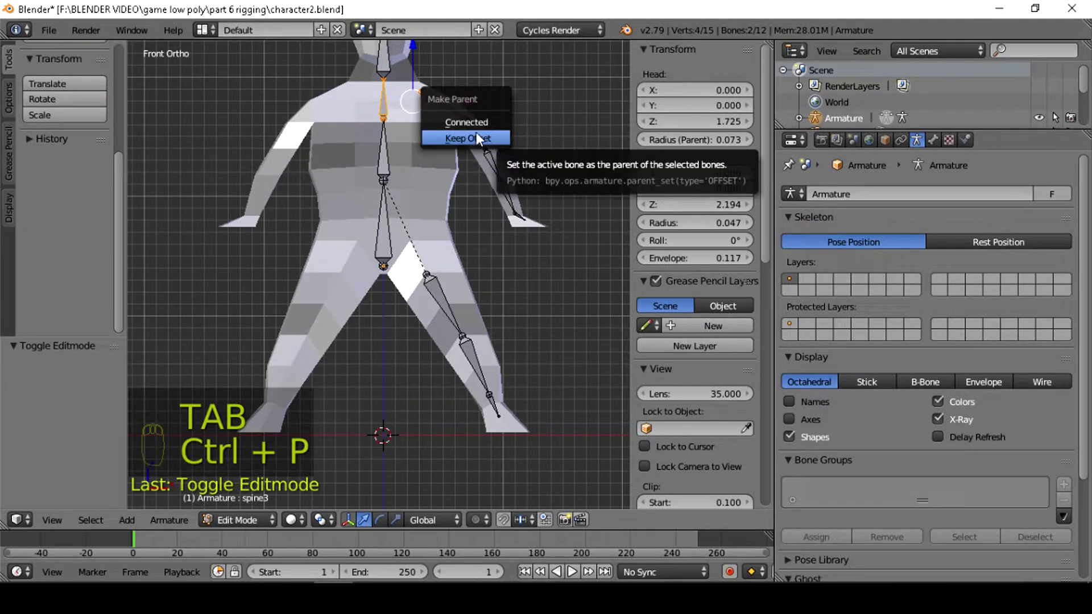
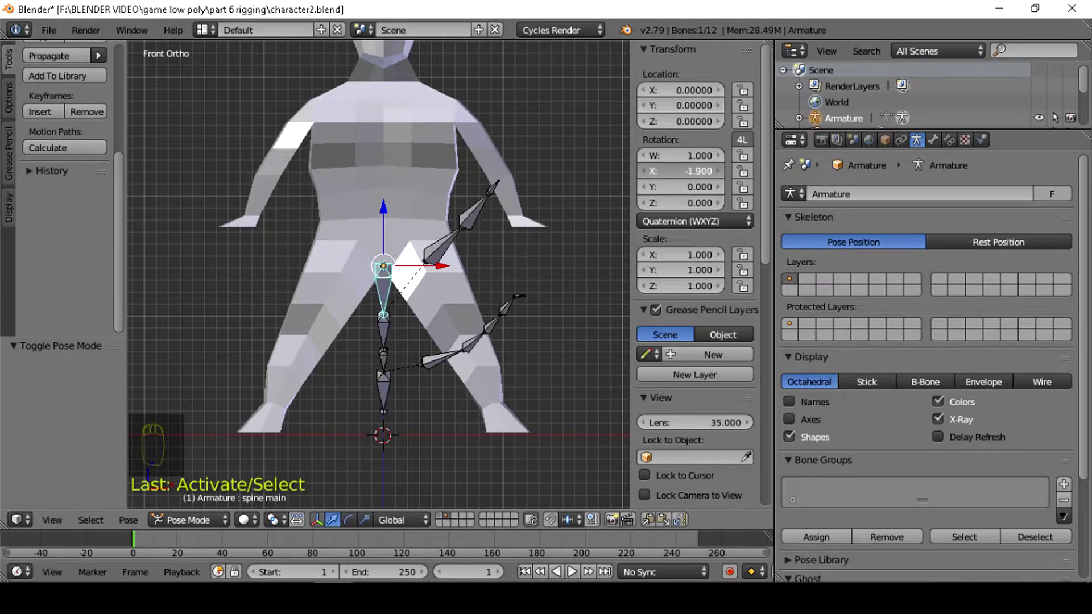
Step: Rotate the leg bone in Pose Mode to test it, then swing it back to the rest stance
{"action": "left_click_drag", "start_coordinate": [518, 218], "coordinate": [772, 249]}
{"action": "left_click_drag", "start_coordinate": [772, 249], "coordinate": [546, 243]}
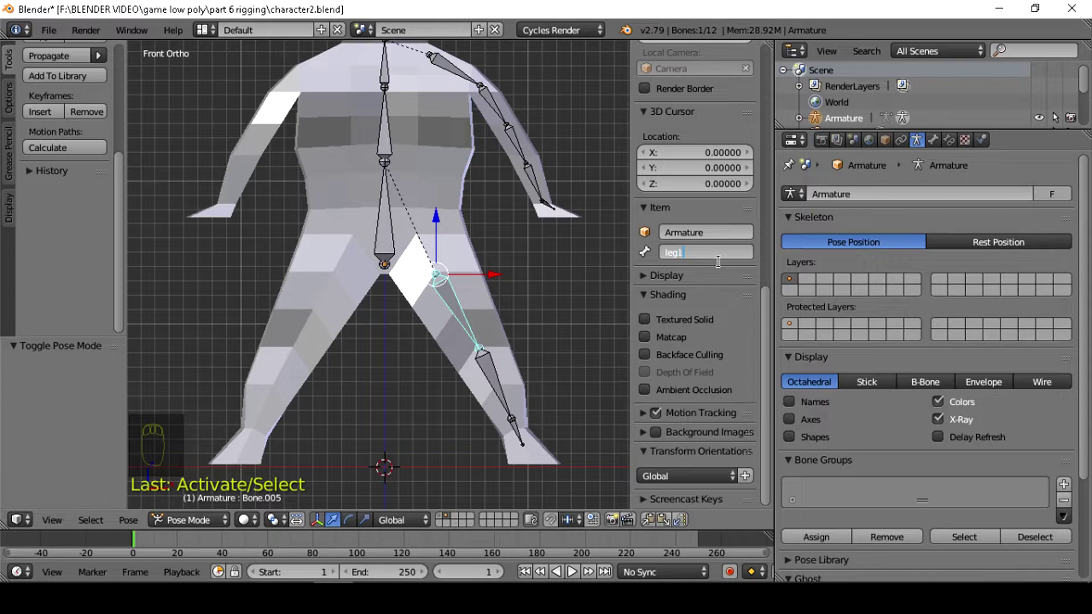
Step: Rename the second and third leg bones to leg2 and leg3 in the Item panel
{"action": "left_click_drag", "start_coordinate": [486, 383], "coordinate": [698, 231]}
{"action": "left_click_drag", "start_coordinate": [686, 254], "coordinate": [697, 231]}
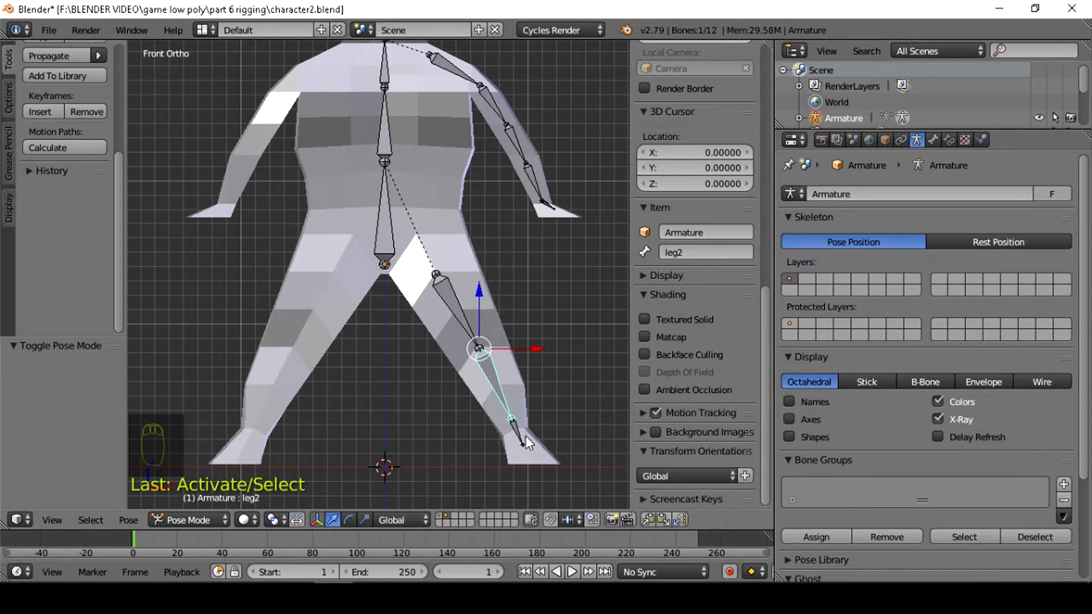
{"action": "left_click_drag", "start_coordinate": [526, 438], "coordinate": [743, 223]}
{"action": "left_click_drag", "start_coordinate": [713, 252], "coordinate": [743, 222]}
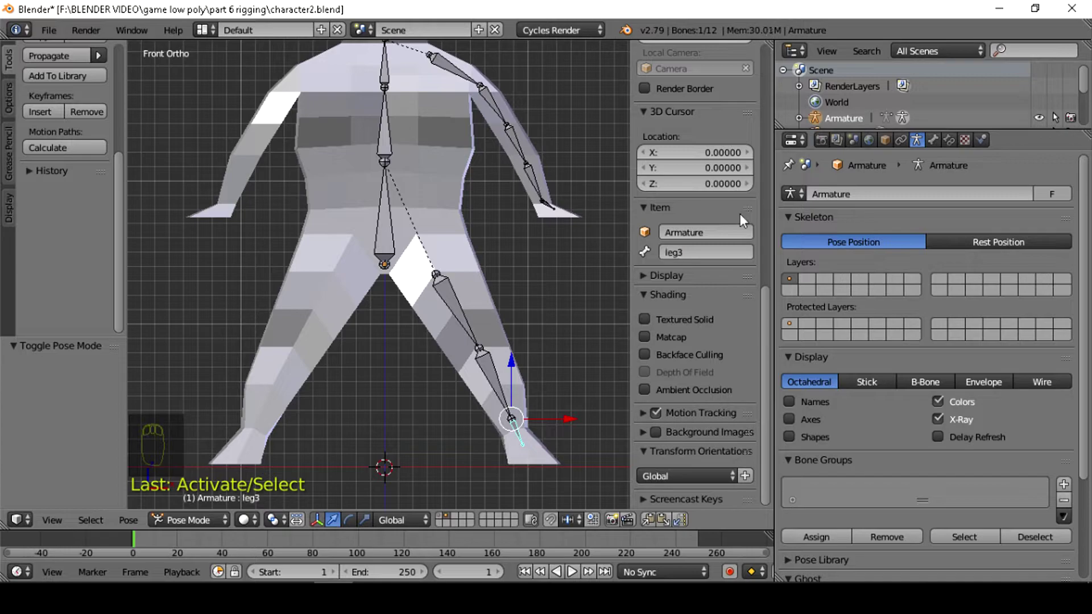
Step: Rename the arm chain from the shoulder down, ending with the last bone as hand5
{"action": "left_click_drag", "start_coordinate": [479, 326], "coordinate": [457, 165]}
{"action": "left_click_drag", "start_coordinate": [457, 164], "coordinate": [705, 253]}
{"action": "left_click", "coordinate": [705, 254]}
{"action": "left_click_drag", "start_coordinate": [704, 253], "coordinate": [705, 253]}
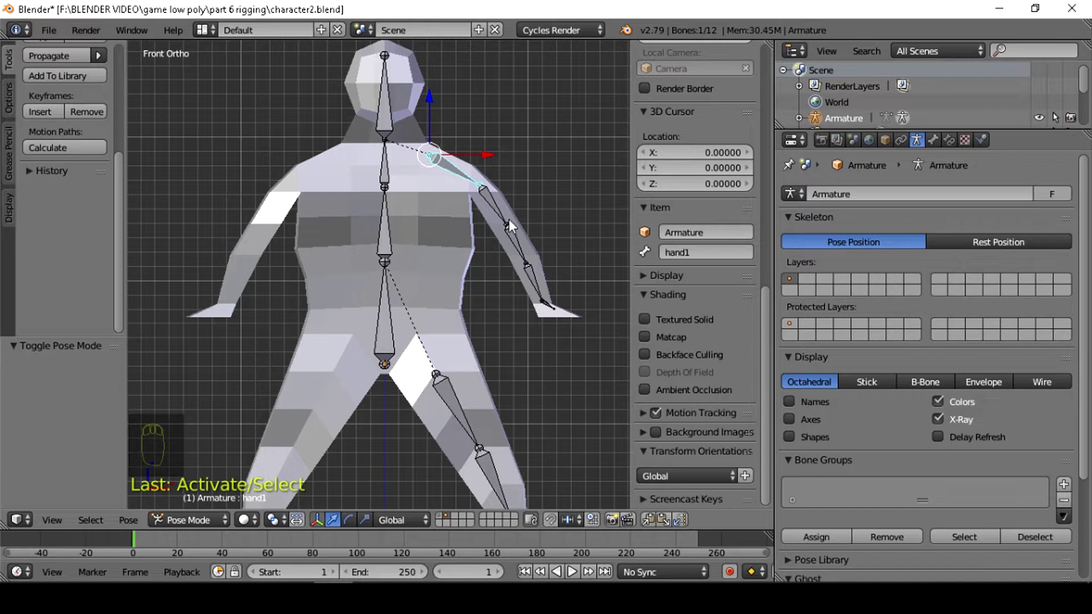
{"action": "left_click_drag", "start_coordinate": [503, 213], "coordinate": [688, 256]}
{"action": "middle_click", "coordinate": [688, 257]}
{"action": "left_click_drag", "start_coordinate": [687, 256], "coordinate": [687, 256]}
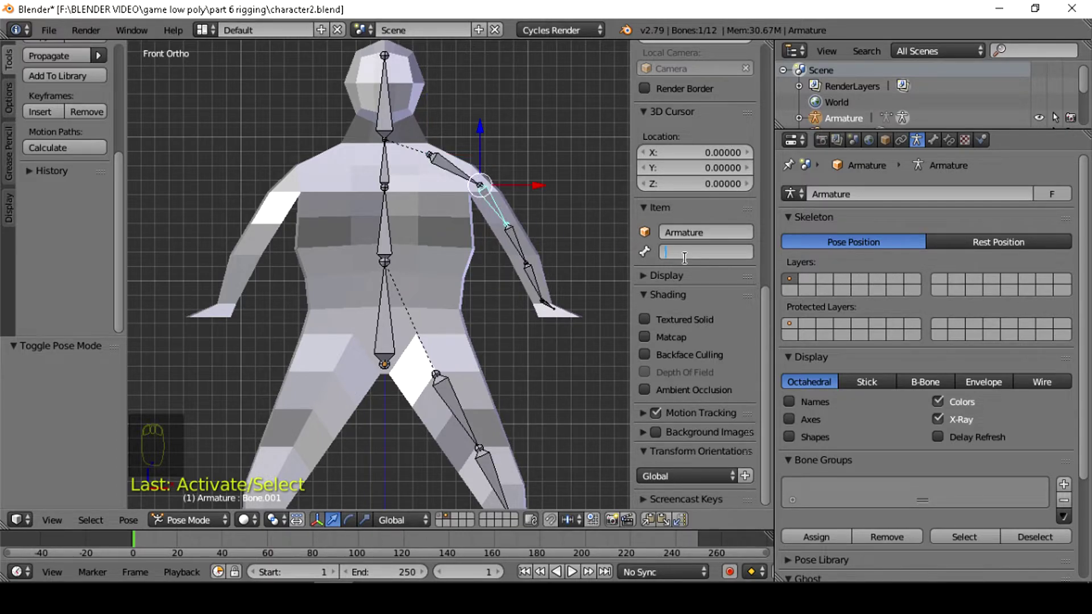
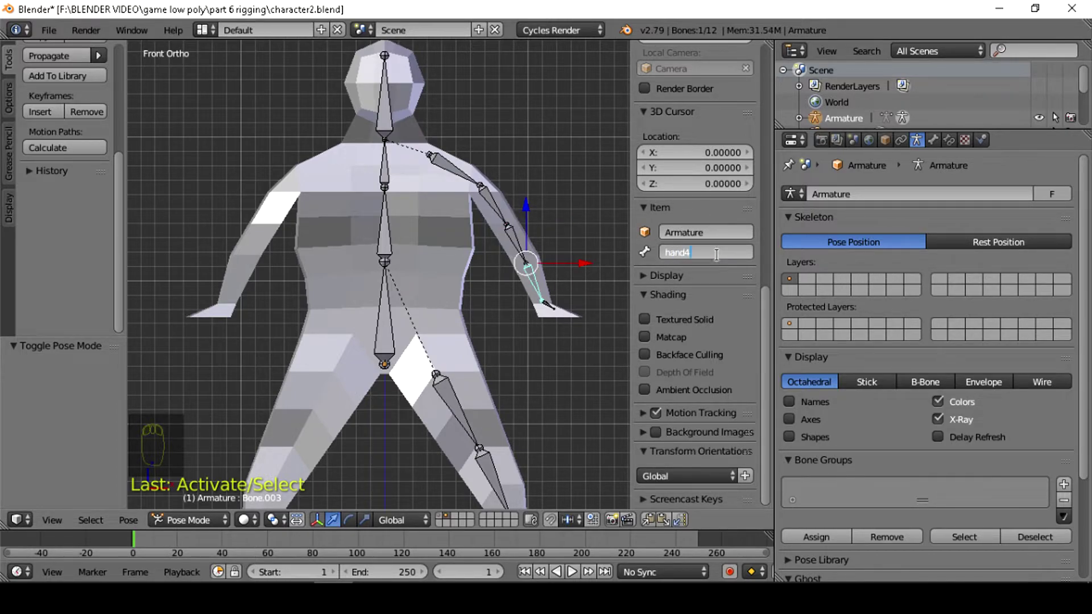
{"action": "left_click_drag", "start_coordinate": [551, 308], "coordinate": [718, 247]}
{"action": "left_click_drag", "start_coordinate": [720, 253], "coordinate": [719, 247]}
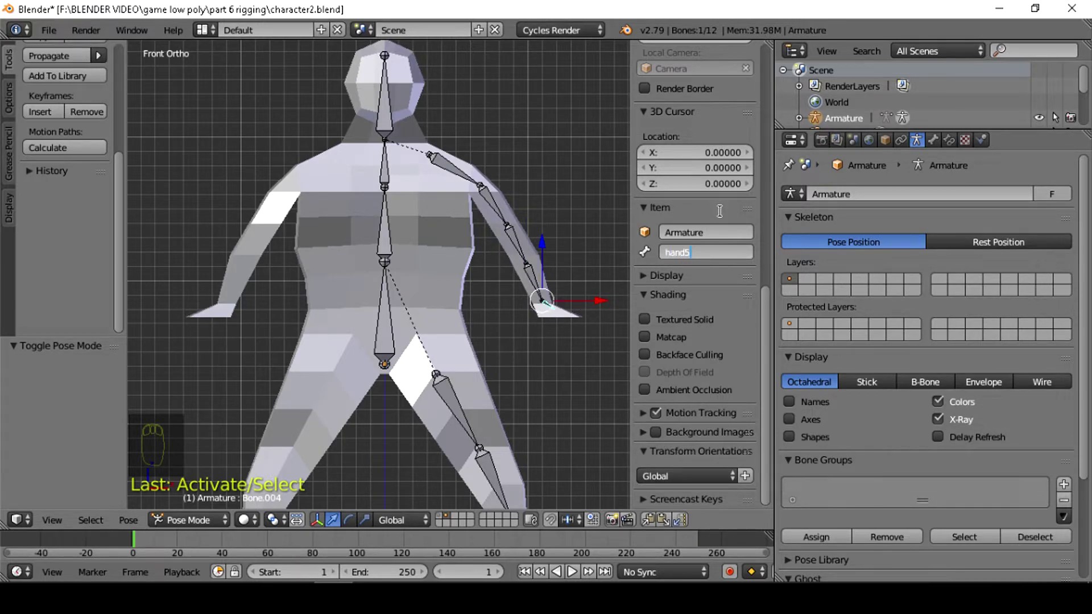
Step: Reselect the shoulder bone, currently hand1, and begin editing its name
{"action": "left_click_drag", "start_coordinate": [581, 278], "coordinate": [538, 281]}
{"action": "left_click_drag", "start_coordinate": [538, 281], "coordinate": [210, 520]}
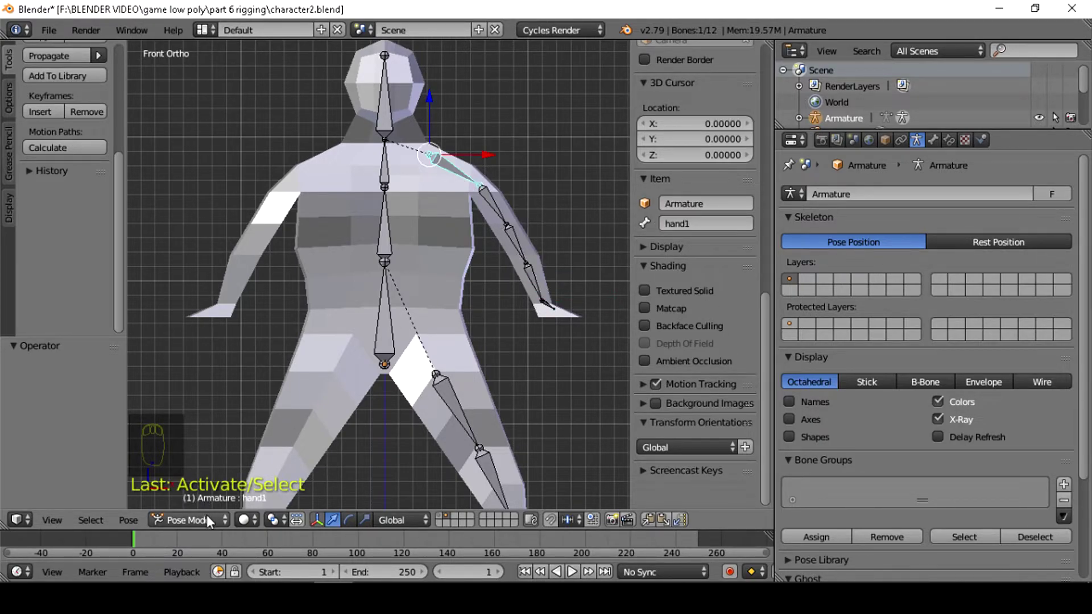
{"action": "left_click_drag", "start_coordinate": [211, 520], "coordinate": [771, 308]}
{"action": "left_click_drag", "start_coordinate": [770, 324], "coordinate": [705, 275]}
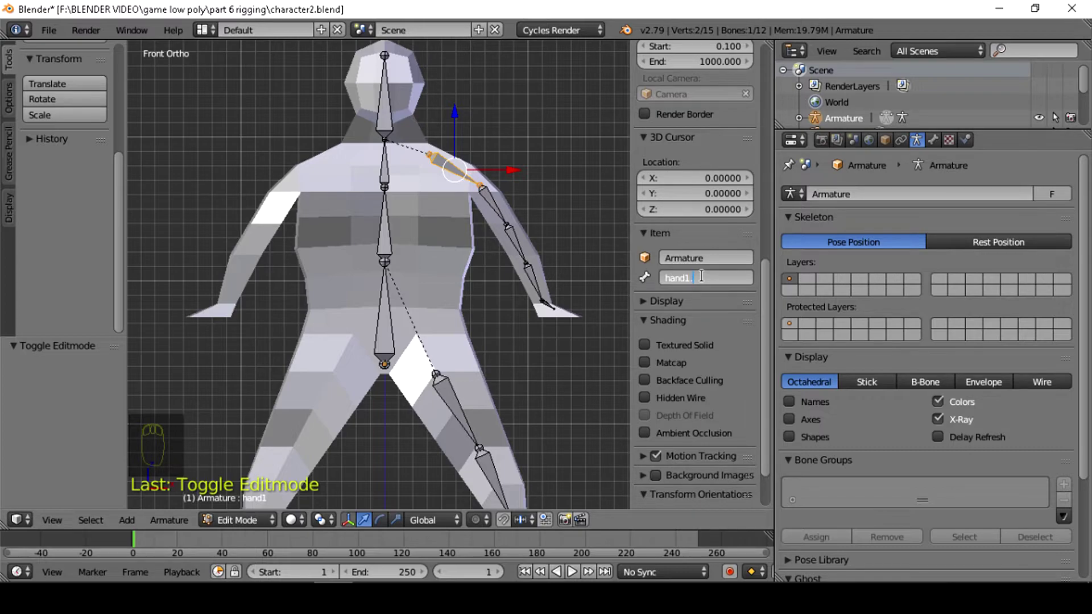
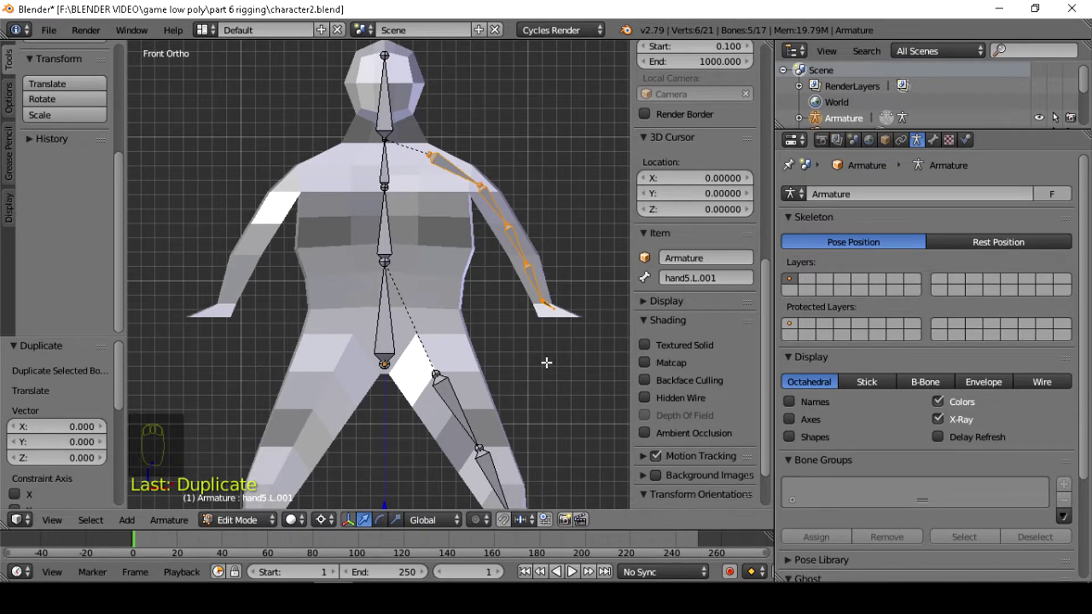
Step: Mirror the duplicated .L arm chain across X with Ctrl+M
{"action": "key", "text": "ctrl+m"}
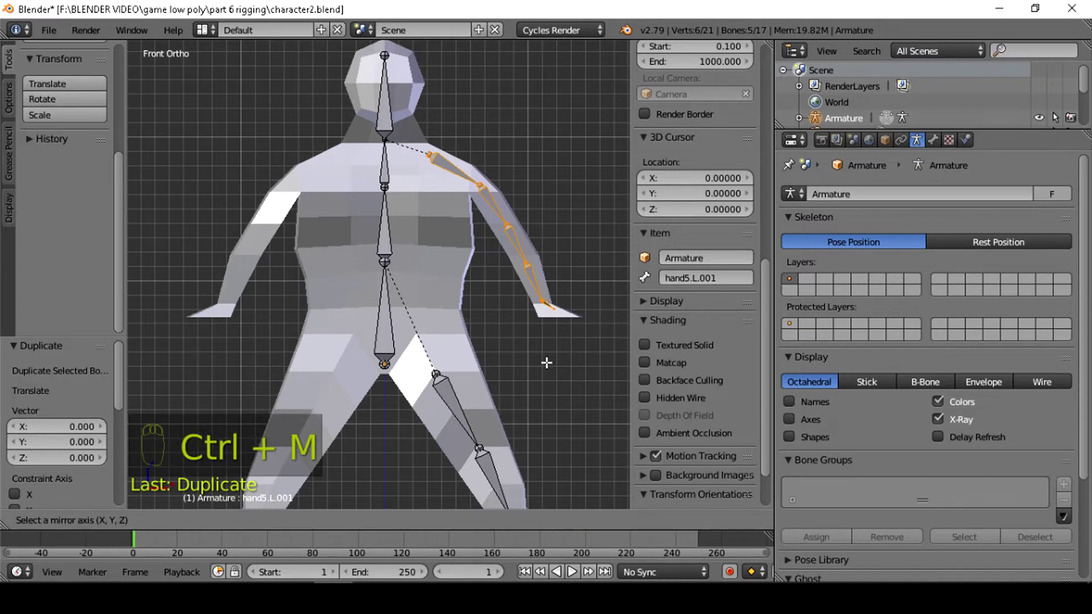
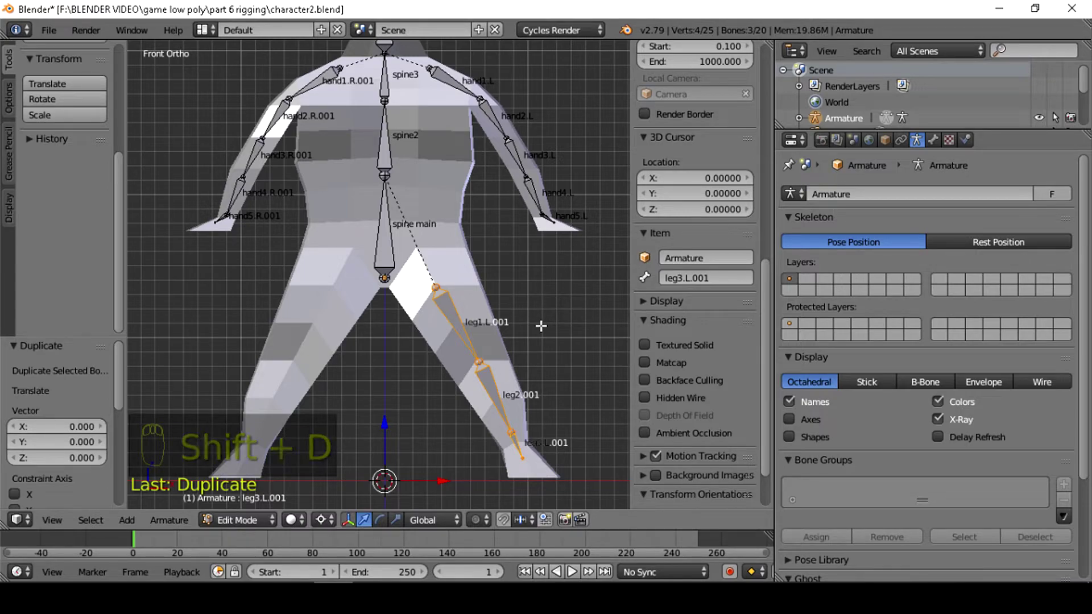
Step: Mirror the duplicated leg across X and bring up the Specials menu for AutoName Left/Right
{"action": "key", "text": "ctrl+m"}
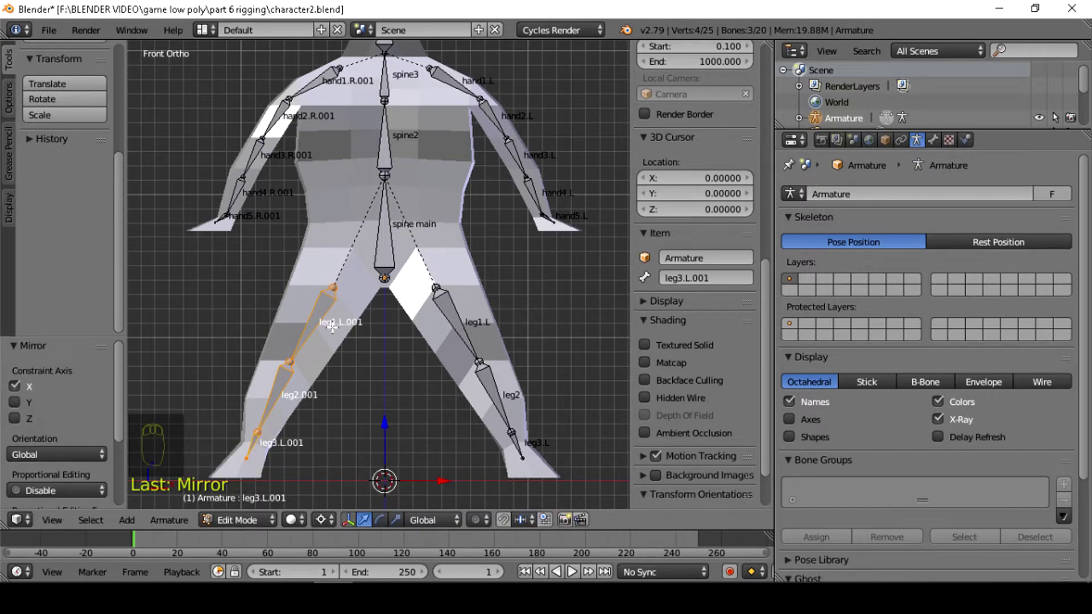
{"action": "key", "text": "w"}
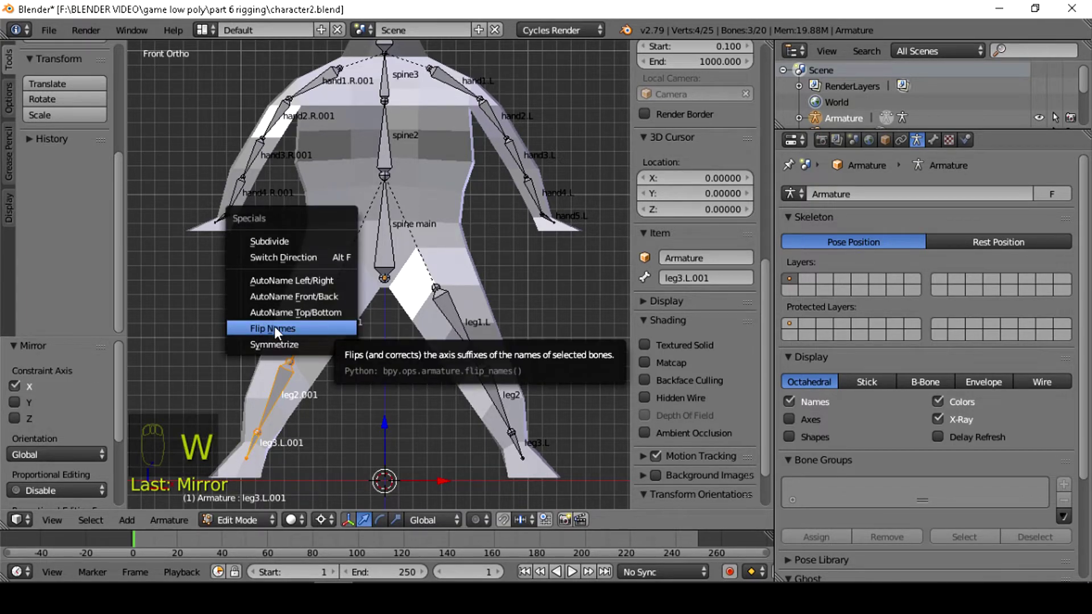
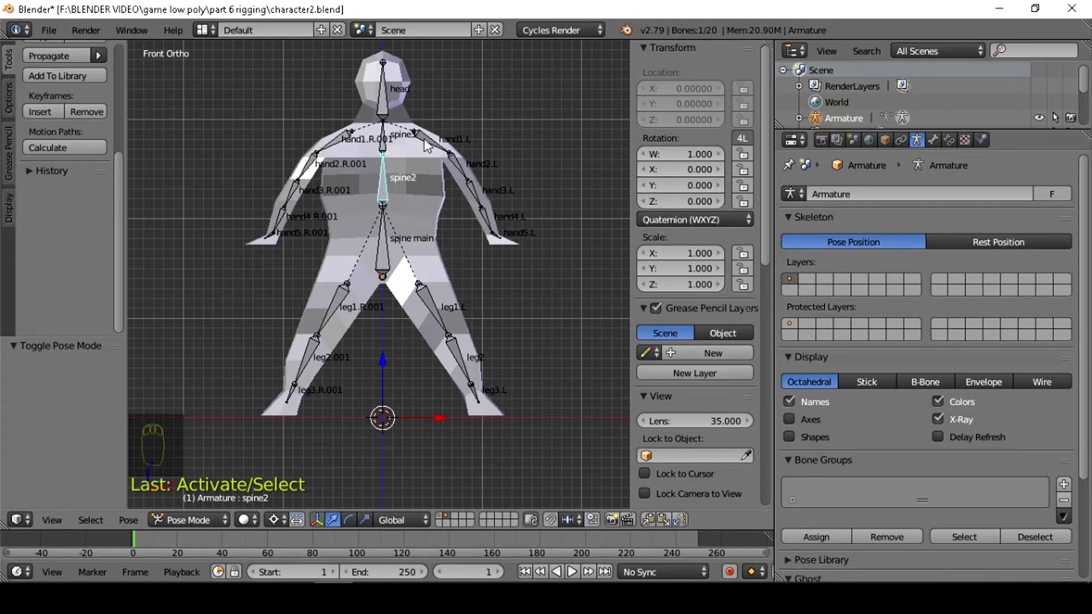
Step: Select the left and then the right shoulder bone in Pose Mode to verify the mirror
{"action": "left_click_drag", "start_coordinate": [430, 145], "coordinate": [422, 172]}
{"action": "left_click_drag", "start_coordinate": [672, 170], "coordinate": [422, 171]}
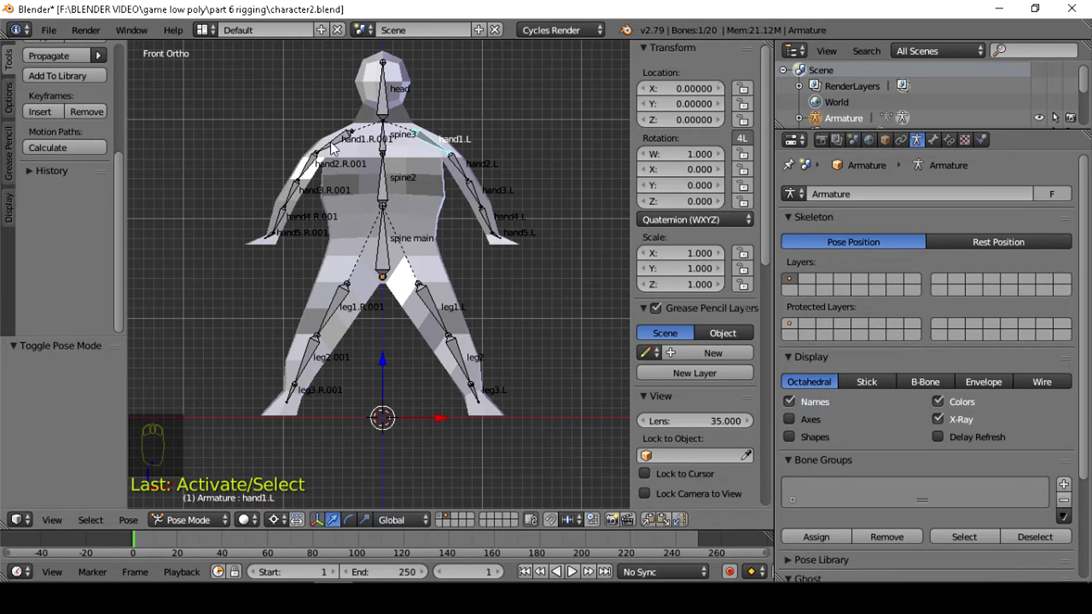
{"action": "left_click_drag", "start_coordinate": [342, 150], "coordinate": [680, 174]}
{"action": "left_click_drag", "start_coordinate": [678, 173], "coordinate": [680, 175]}
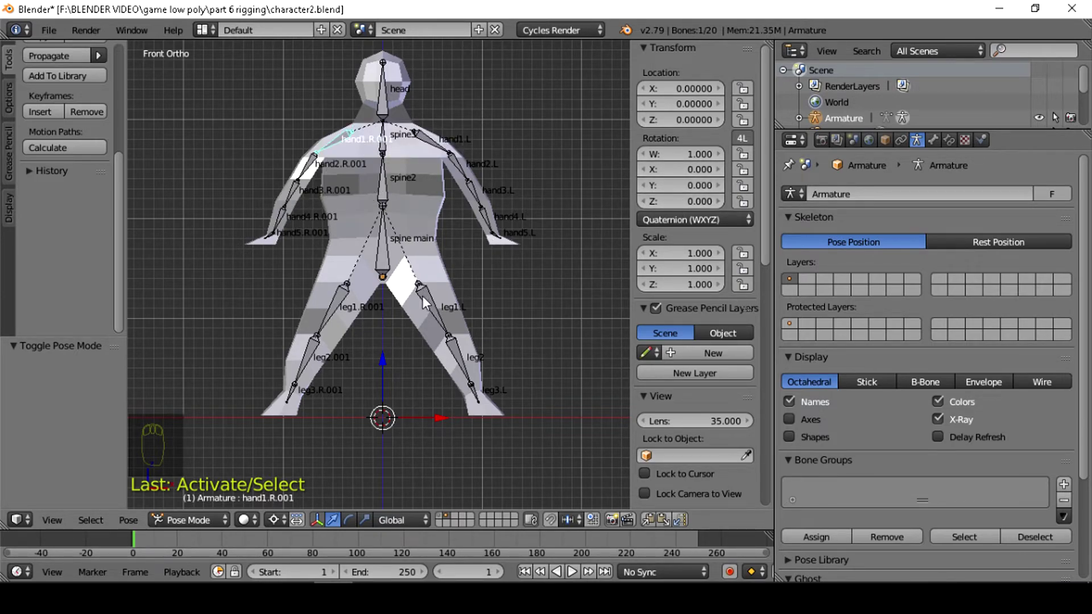
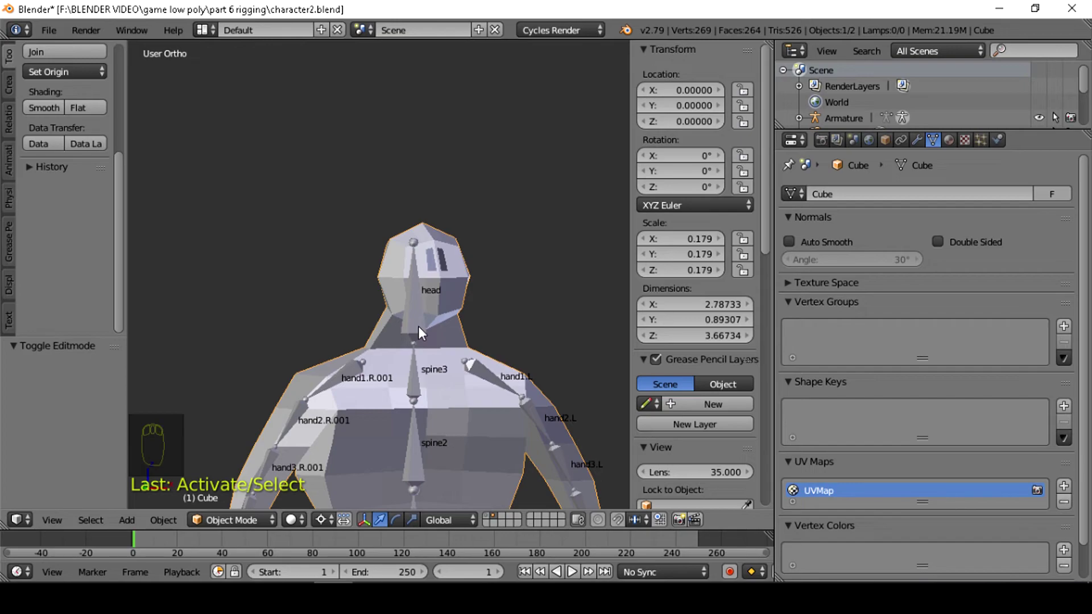
Step: Parent the character mesh to the armature with Ctrl+P > With Automatic Weights
{"action": "key", "text": "shift+a"}
{"action": "key", "text": "a"}
{"action": "key", "text": "a"}
{"action": "left_click_drag", "start_coordinate": [475, 320], "coordinate": [465, 362]}
{"action": "key", "text": "ctrl+p"}
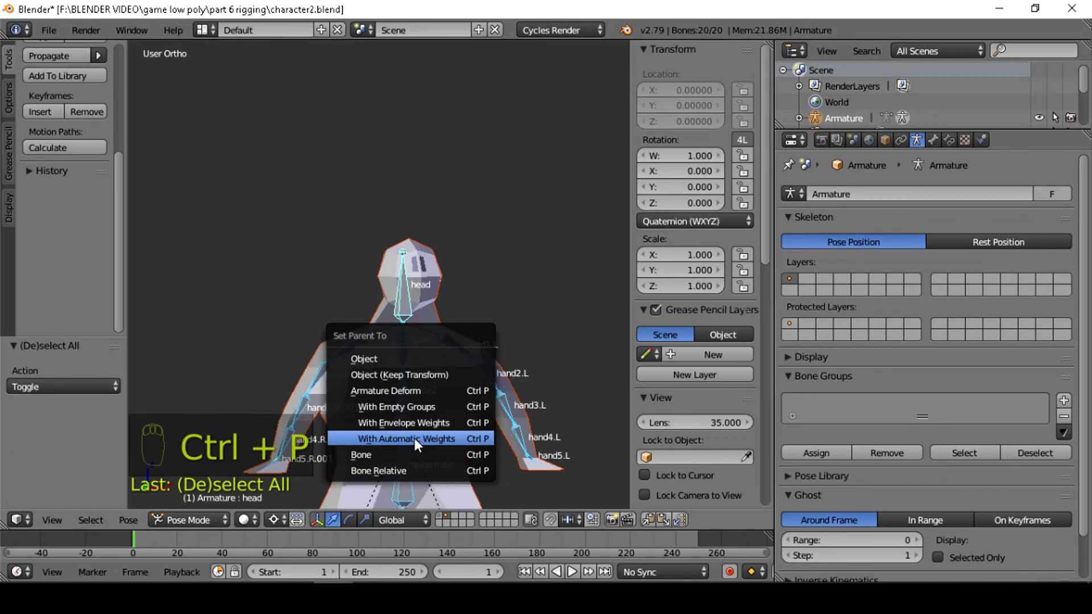
{"action": "left_click_drag", "start_coordinate": [461, 365], "coordinate": [363, 331]}
{"action": "left_click_drag", "start_coordinate": [363, 331], "coordinate": [264, 475]}
{"action": "left_click", "coordinate": [252, 521]}
{"action": "left_click_drag", "start_coordinate": [279, 418], "coordinate": [619, 290]}
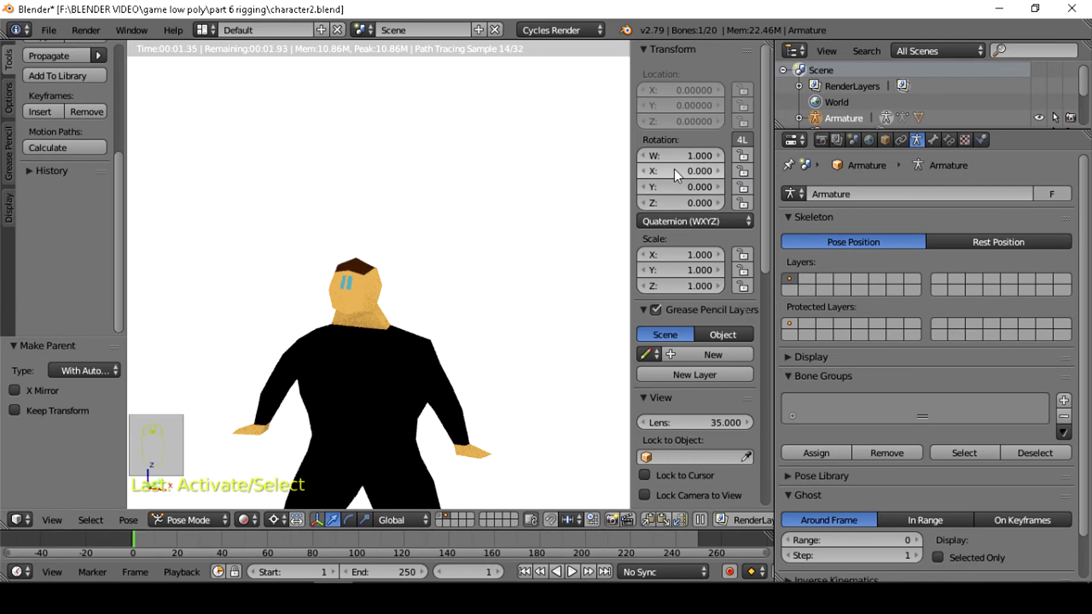